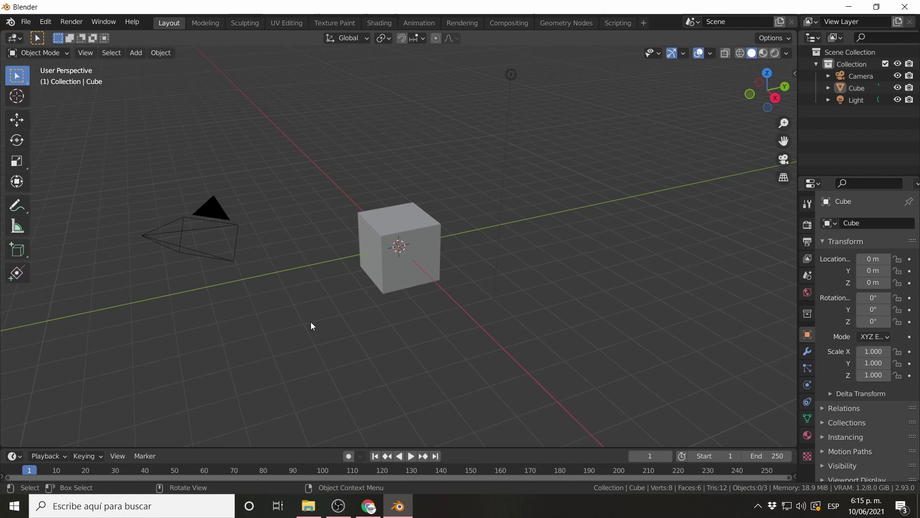
Select the camera so the Object properties show the Camera's transform values.
right_click(316, 323)
key(Escape)
middle_click(317, 324)
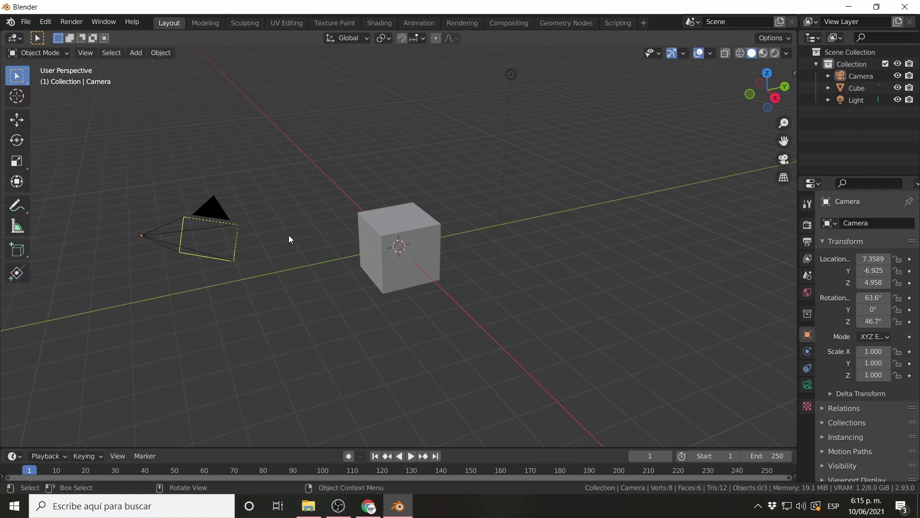
Select the Light object so its transform values replace the camera's in Object properties.
right_click(292, 238)
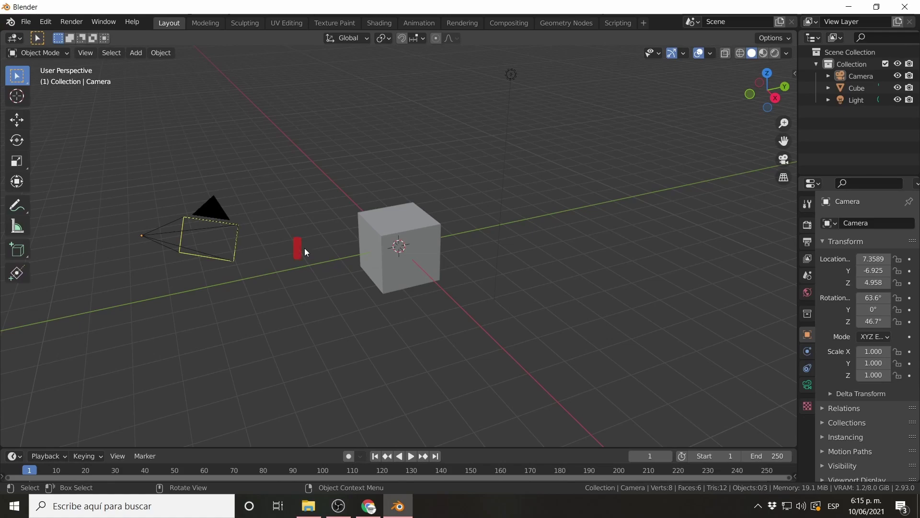
right_click(310, 324)
key(Escape)
middle_click(333, 317)
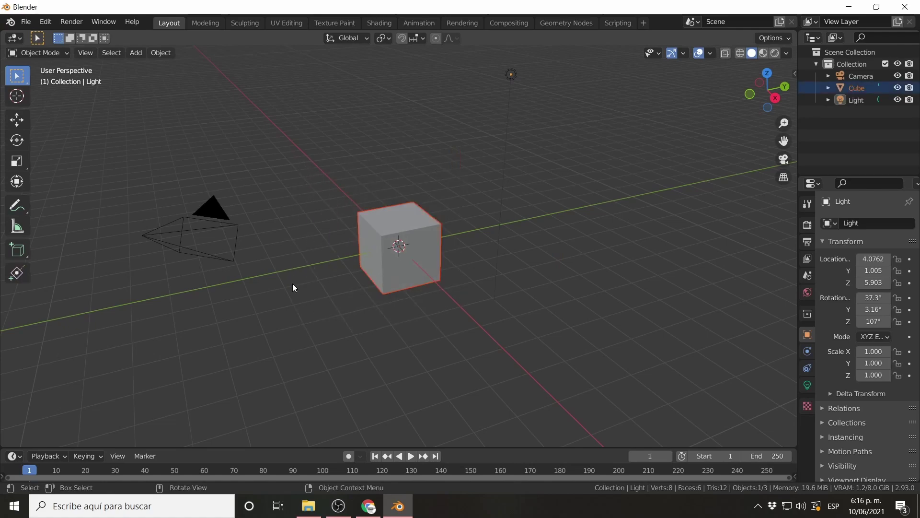
right_click(317, 235)
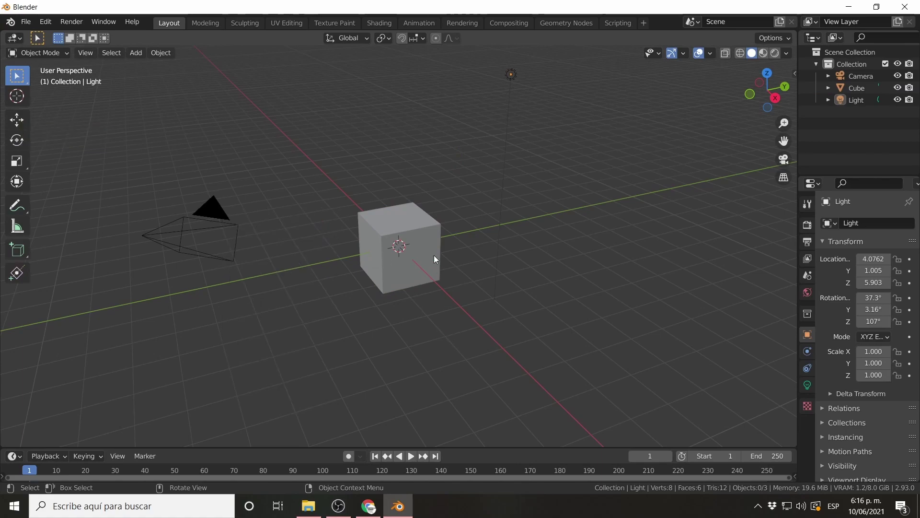
Orbit the 3D view around the cube to see it from another side.
middle_click(434, 257)
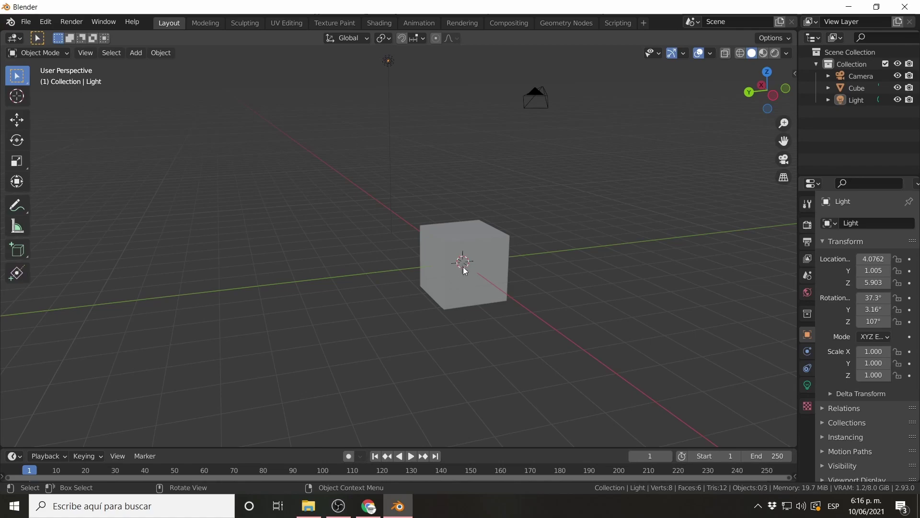
middle_click(457, 257)
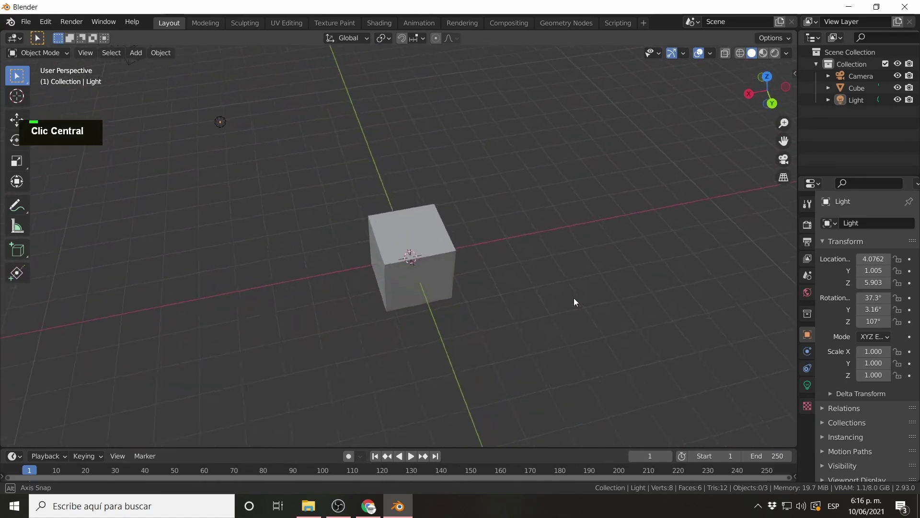
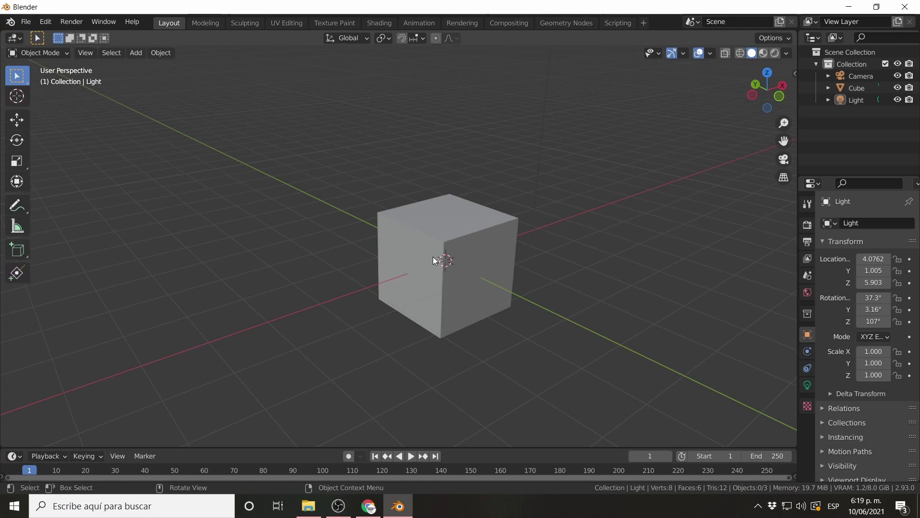
Orbit and pan the viewport around the cube until the camera is visible above it.
middle_click(425, 278)
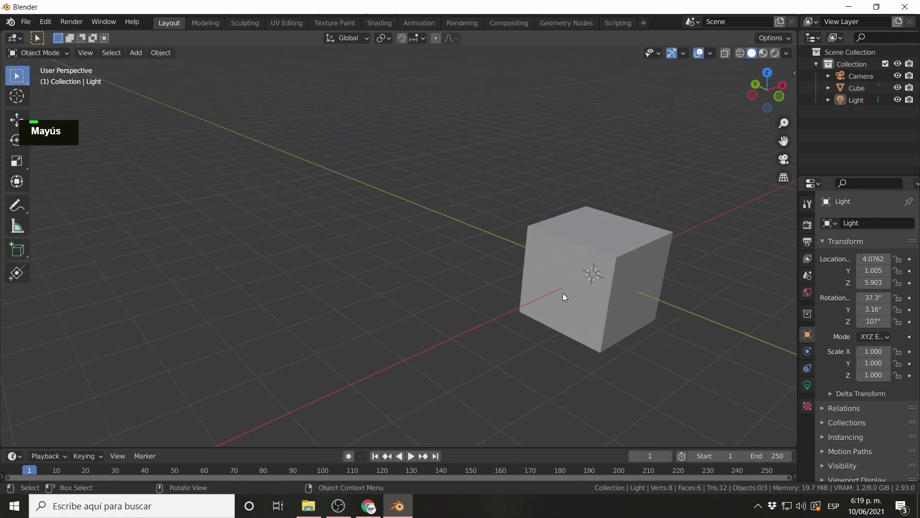
middle_click(579, 301)
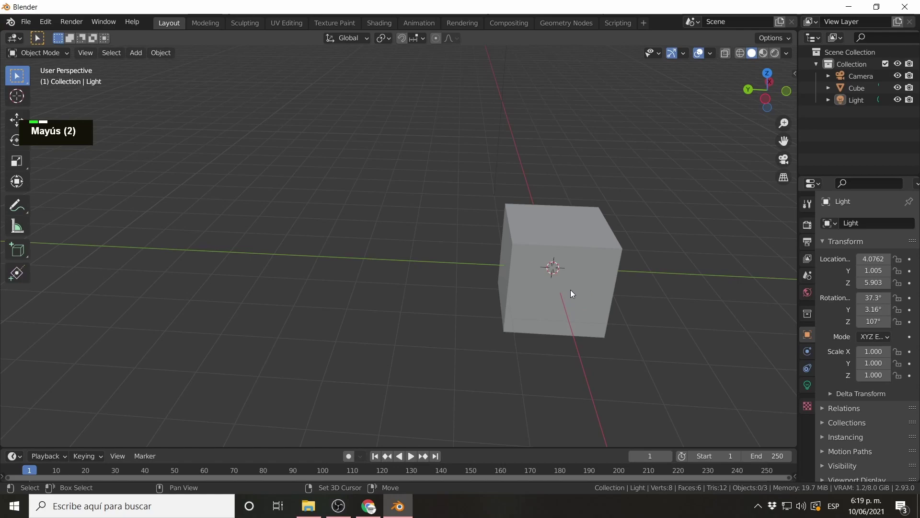
middle_click(572, 291)
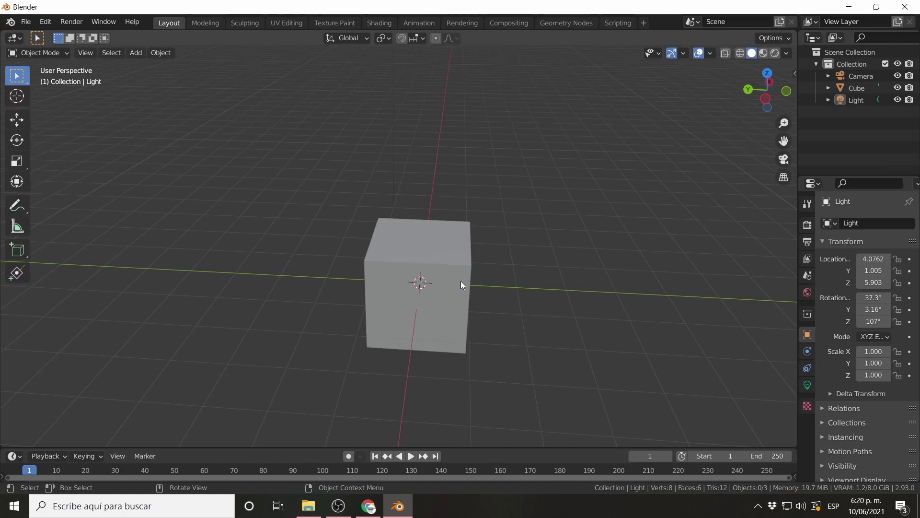
middle_click(396, 299)
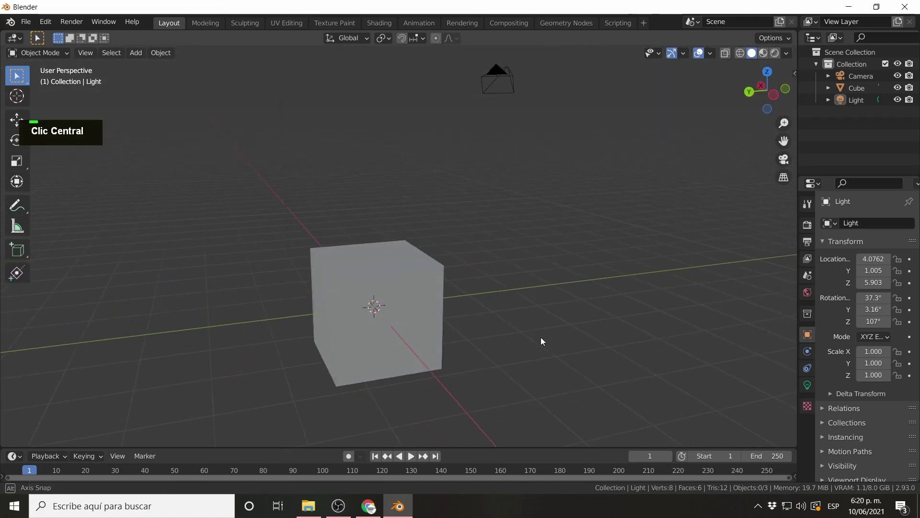